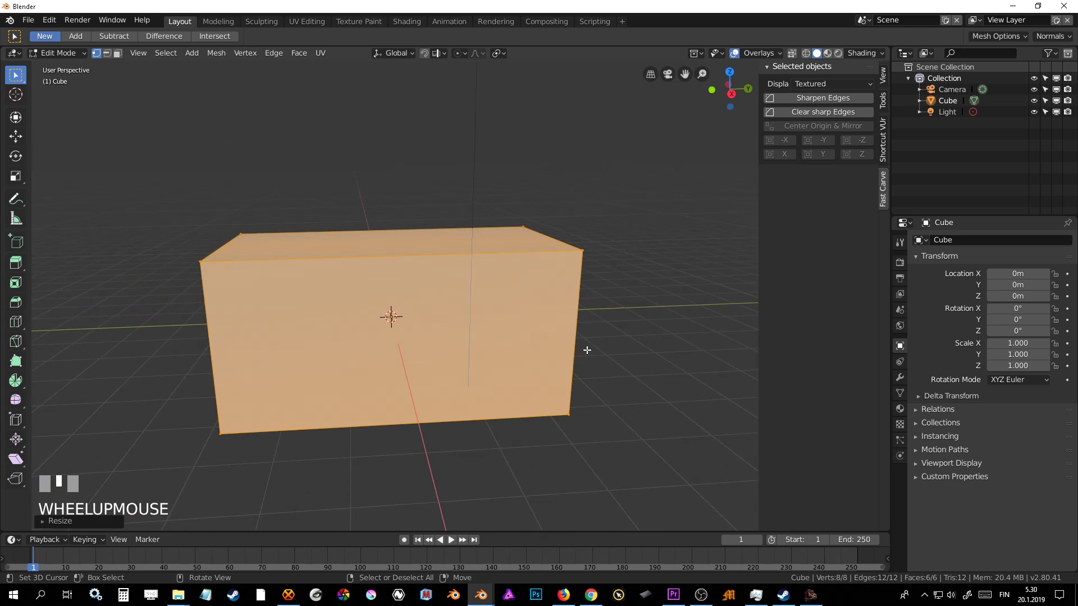
Step: Round the box's long top edge with a 5-segment bevel in Edit Mode
{"action": "key", "text": "Tab"}
{"action": "middle_click", "coordinate": [518, 348]}
{"action": "key", "text": "Tab"}
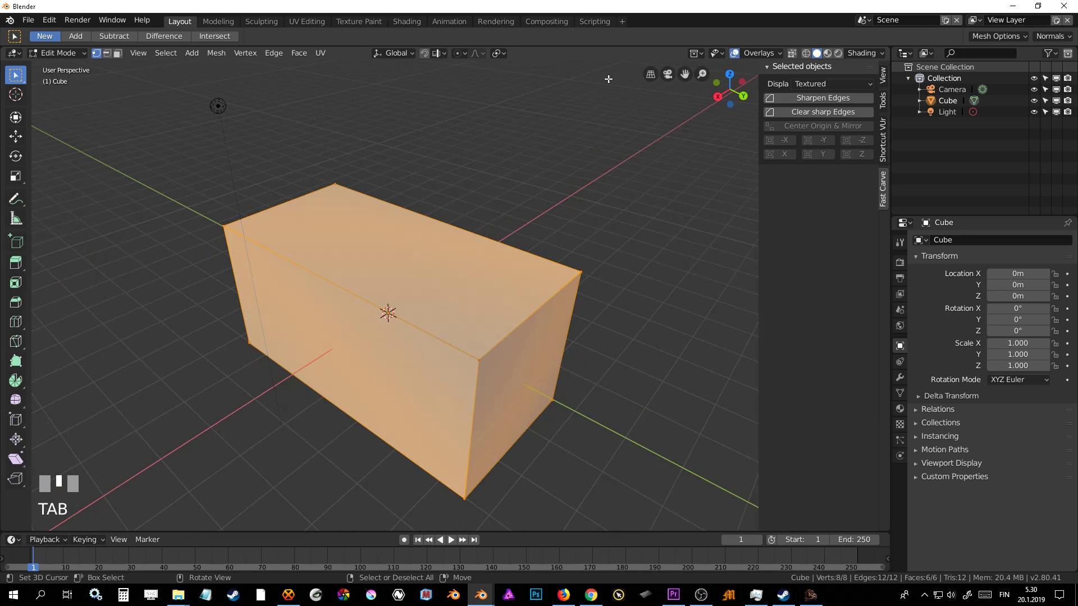
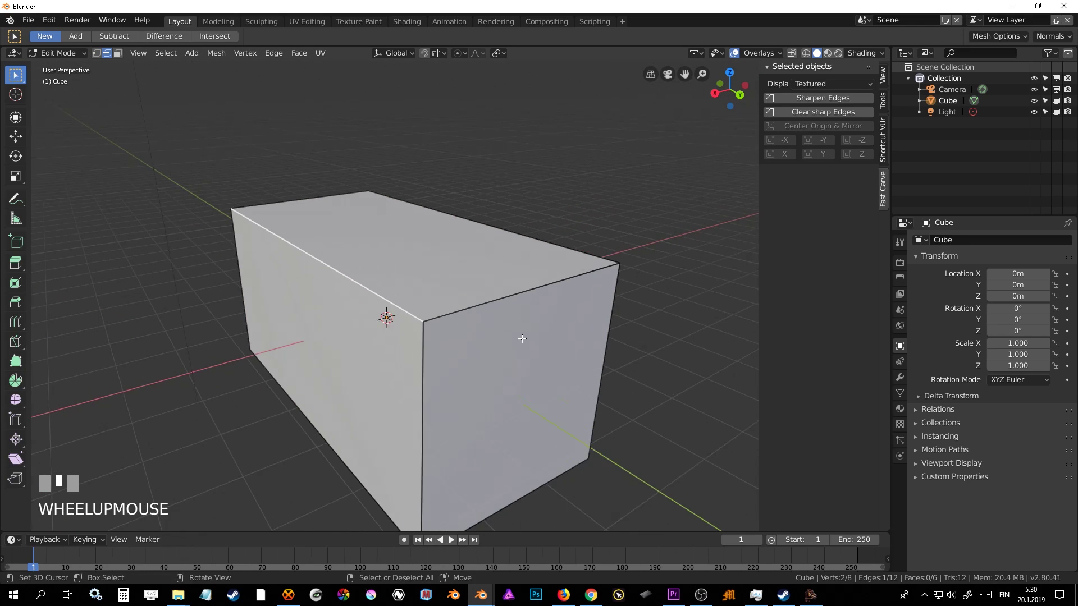
{"action": "key", "text": "ctrl+b"}
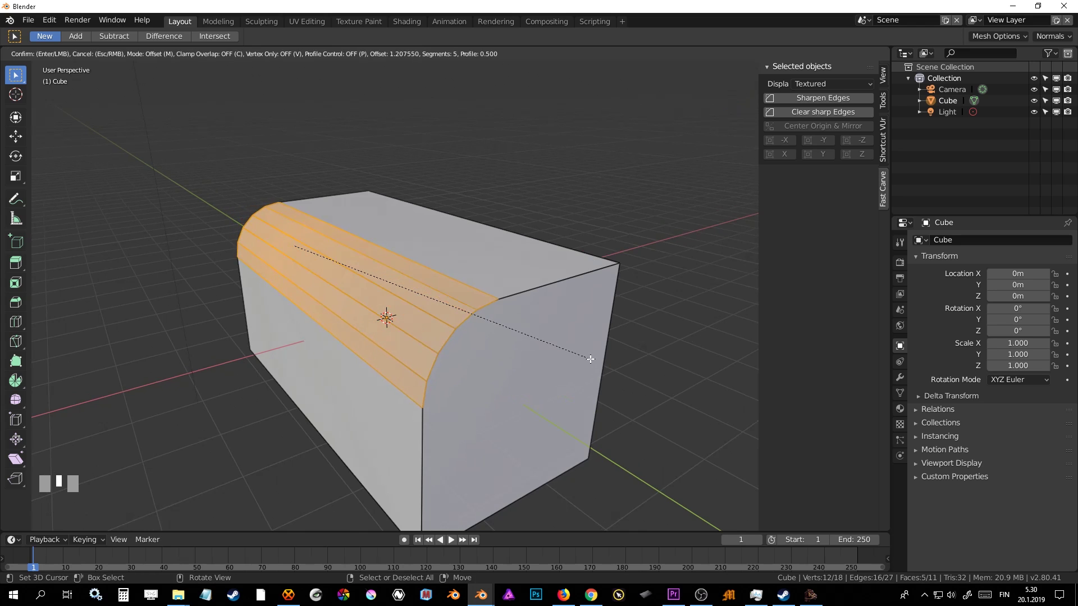
Step: Add a second cube to the scene and view the box from the side
{"action": "key", "text": "shift+a"}
{"action": "scroll", "scroll_direction": "down", "scroll_amount": 3}
{"action": "middle_click", "coordinate": [532, 288]}
Step: Move Cube.001 along X so it sits out beside the box in Right Orthographic view
{"action": "scroll", "scroll_direction": "up", "scroll_amount": 3}
{"action": "middle_click", "coordinate": [520, 319]}
{"action": "key", "text": "g"}
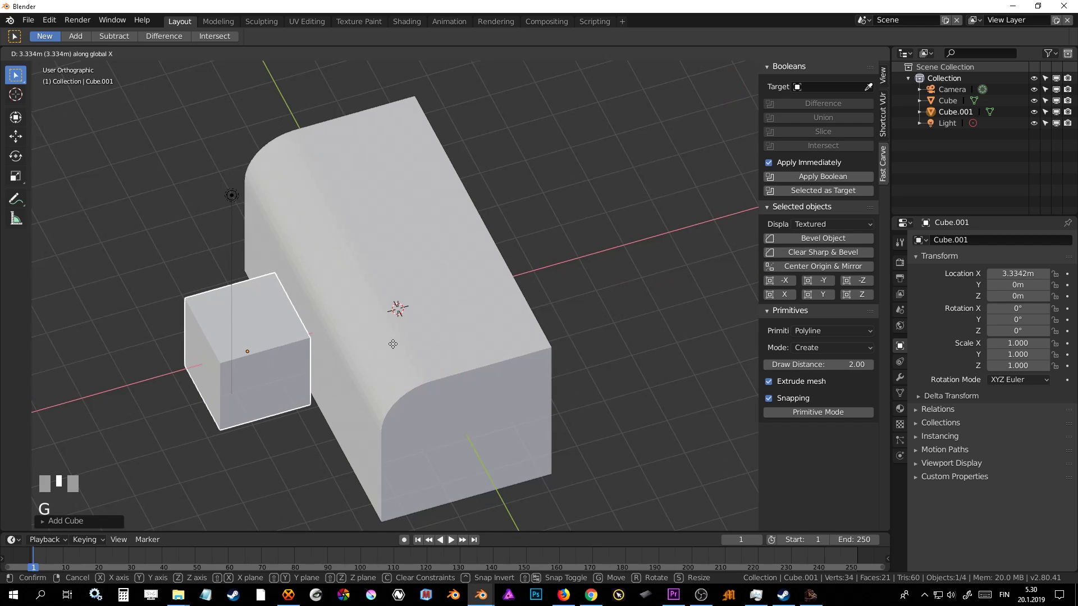
{"action": "middle_click", "coordinate": [421, 353]}
{"action": "key", "text": "KP_1"}
{"action": "left_click_drag", "start_coordinate": [872, 57], "coordinate": [541, 174]}
Step: Turn on cavity shading and stretch the cube's faces wider and taller in Edit Mode
{"action": "middle_click", "coordinate": [540, 174]}
{"action": "key", "text": "alt+a"}
{"action": "middle_click", "coordinate": [533, 236]}
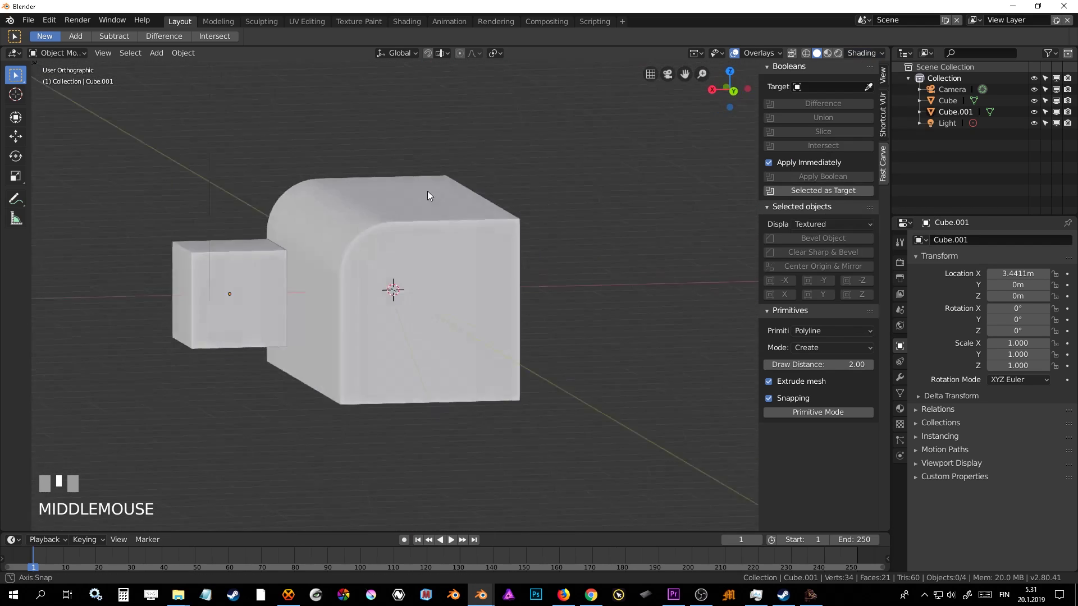
{"action": "key", "text": "KP_1"}
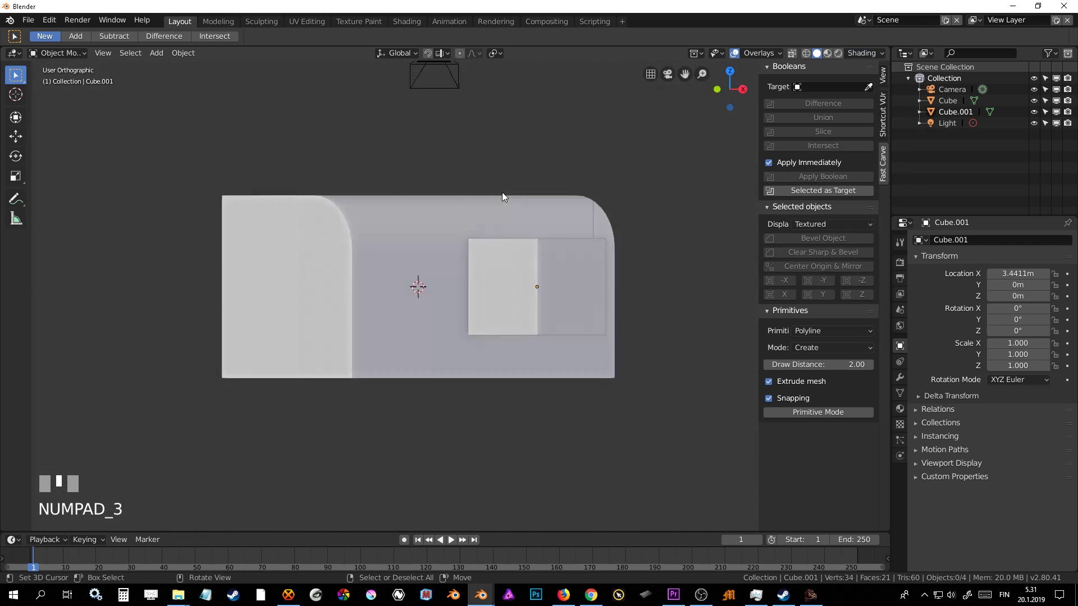
{"action": "scroll", "scroll_direction": "up", "scroll_amount": 3}
Step: Scale the cube taller, change viewport shading, and move the block down into the box's lower front
{"action": "key", "text": "s"}
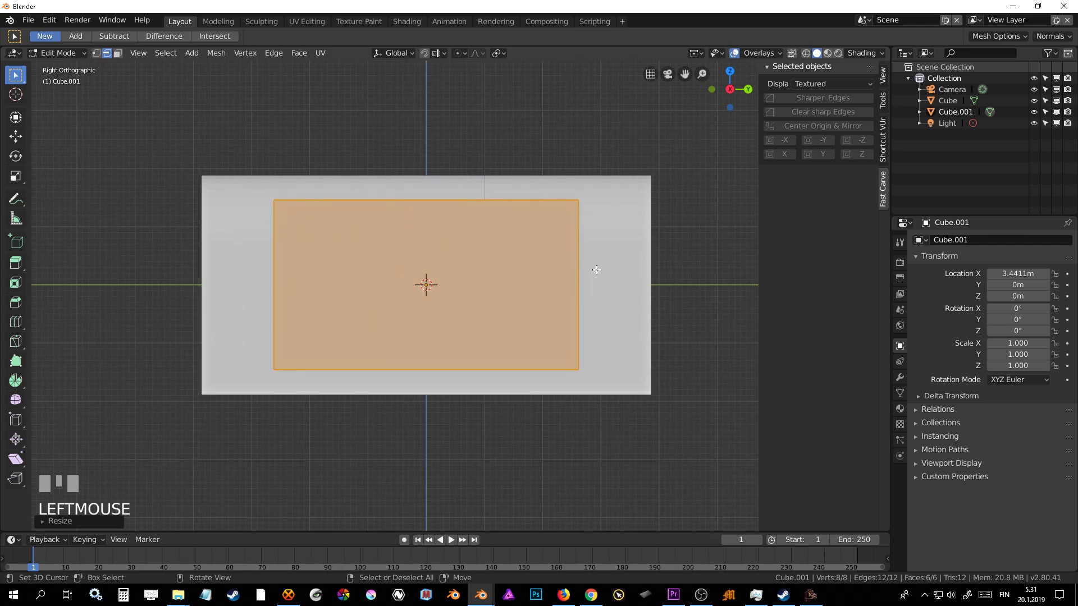
{"action": "key", "text": "Tab"}
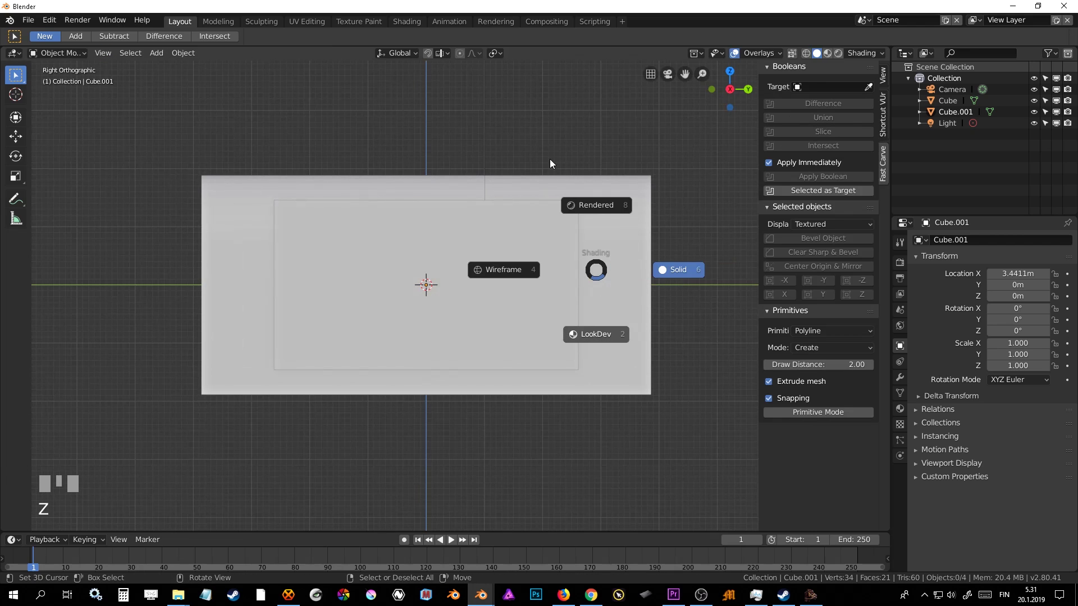
{"action": "right_click", "coordinate": [558, 215]}
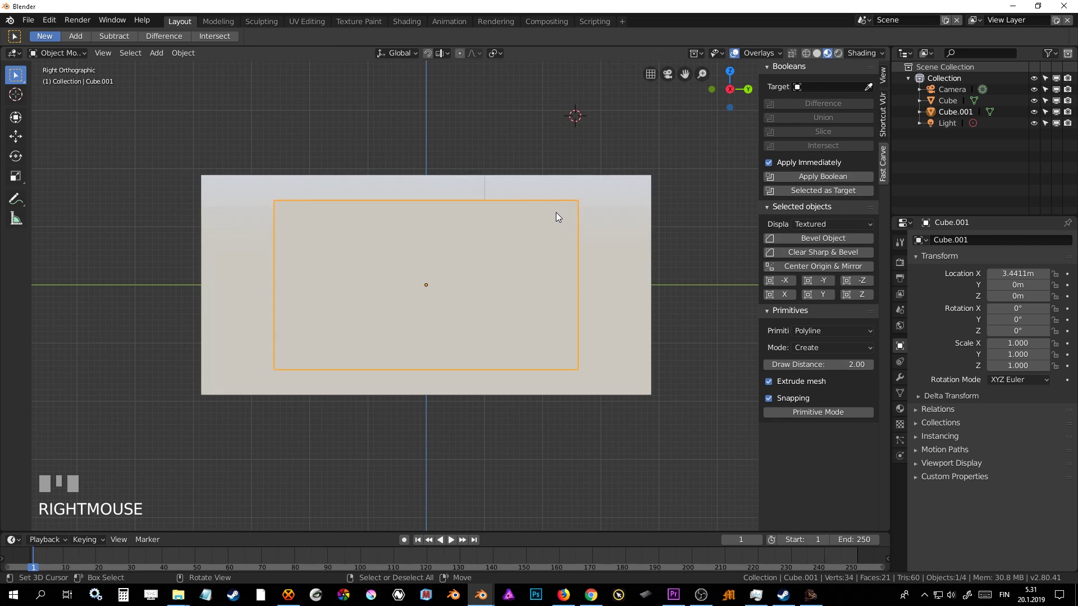
{"action": "key", "text": "g"}
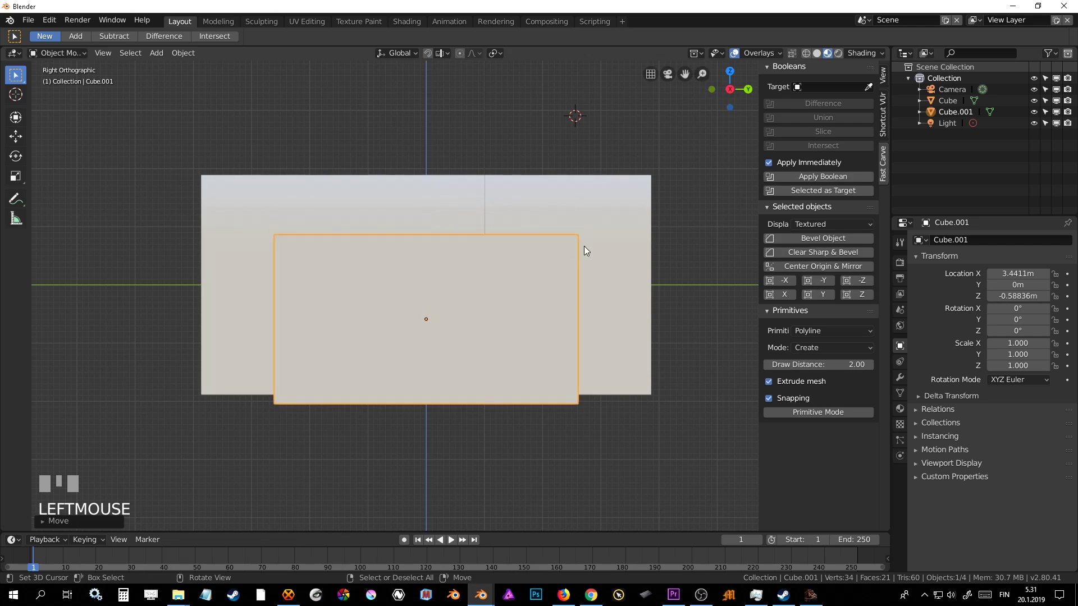
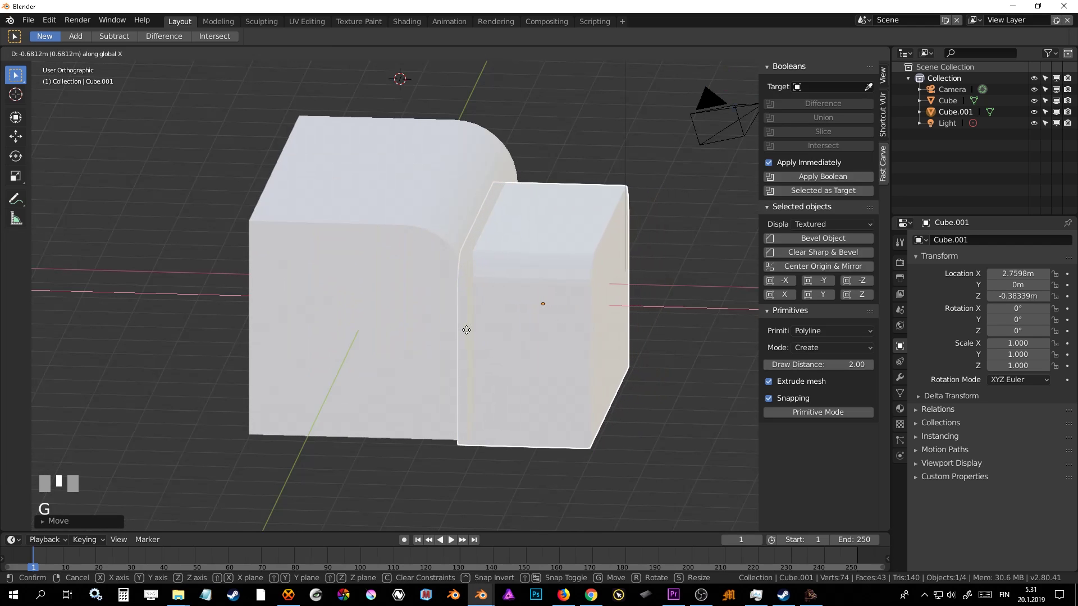
{"action": "left_click", "coordinate": [502, 339]}
{"action": "middle_click", "coordinate": [540, 318]}
{"action": "left_click_drag", "start_coordinate": [408, 321], "coordinate": [580, 245]}
{"action": "key", "text": "KP_1"}
{"action": "left_click_drag", "start_coordinate": [580, 244], "coordinate": [872, 90]}
{"action": "left_click_drag", "start_coordinate": [872, 90], "coordinate": [602, 227]}
{"action": "left_click_drag", "start_coordinate": [603, 228], "coordinate": [820, 106]}
{"action": "left_click", "coordinate": [820, 106]}
{"action": "middle_click", "coordinate": [518, 253]}
{"action": "right_click", "coordinate": [372, 381]}
{"action": "key", "text": "g"}
{"action": "right_click", "coordinate": [246, 378]}
{"action": "middle_click", "coordinate": [311, 381]}
{"action": "right_click", "coordinate": [339, 325]}
{"action": "key", "text": "g"}
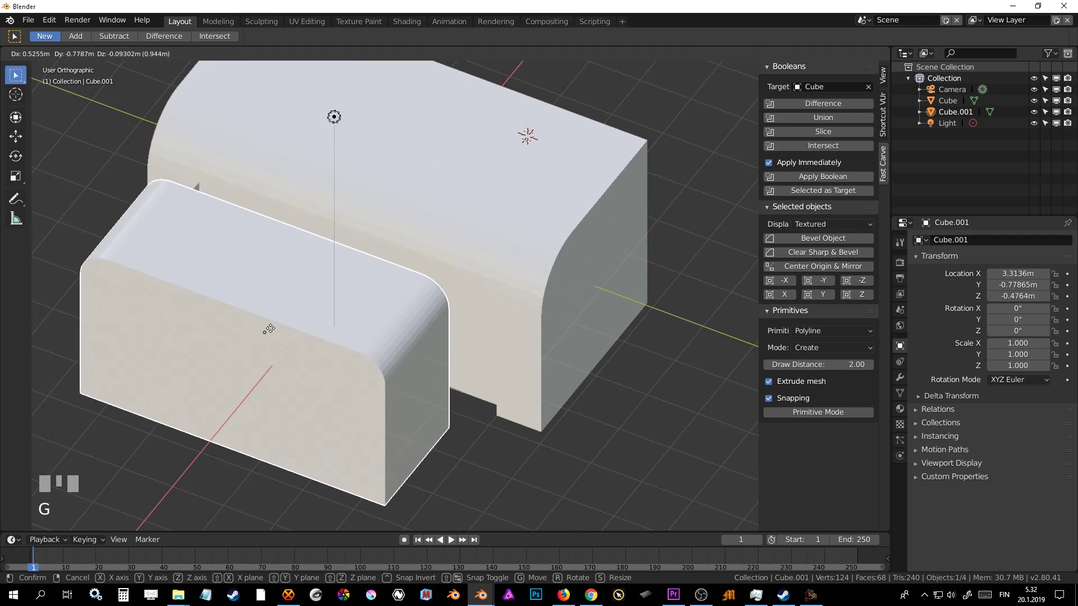
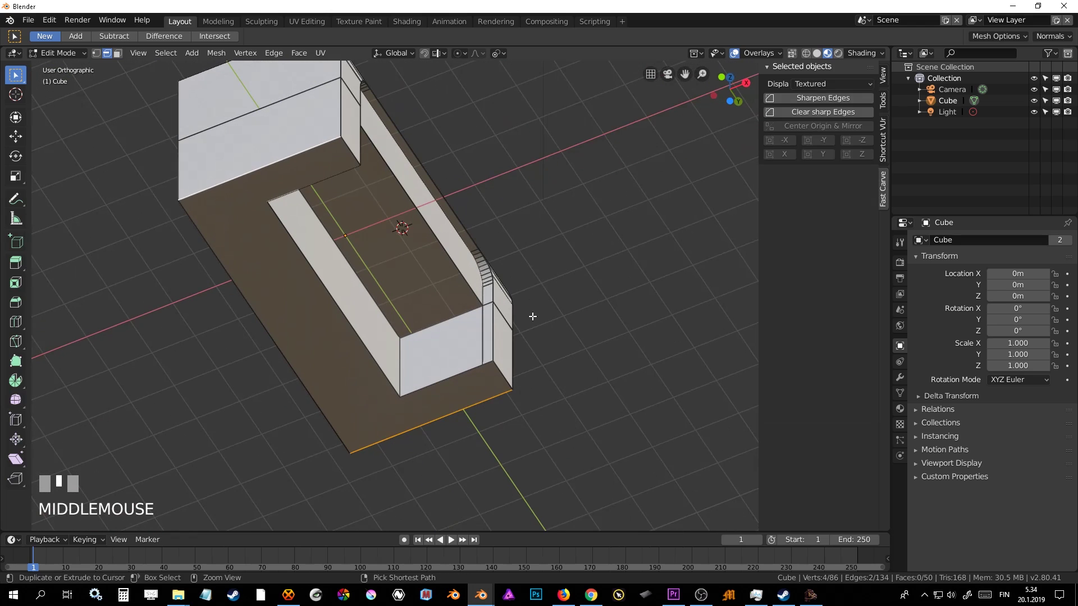
Step: Bevel the selected bottom edge loop of the box with 9 segments
{"action": "key", "text": "ctrl+b"}
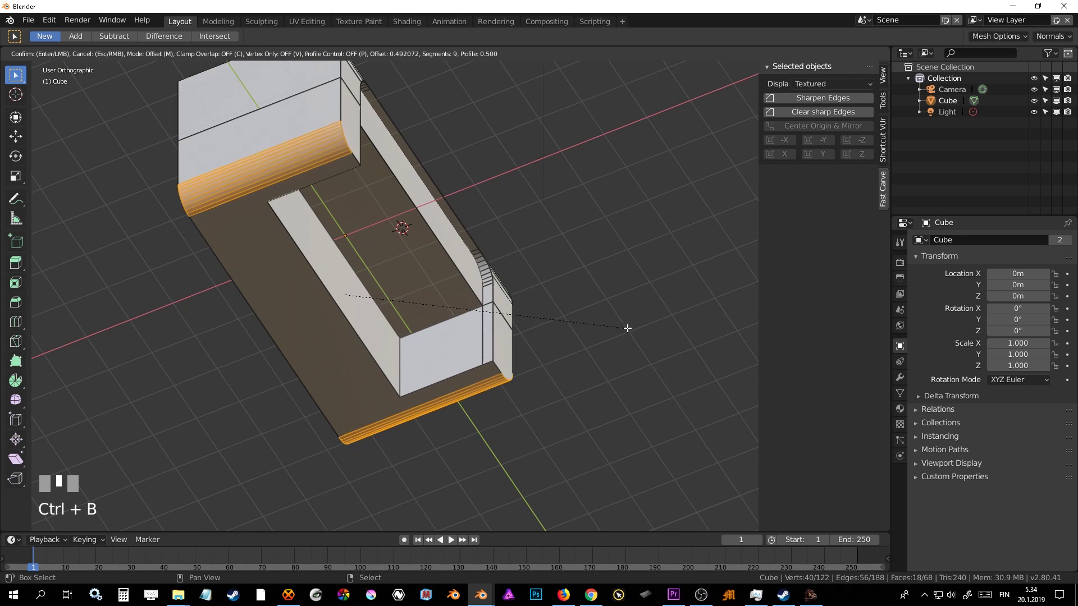
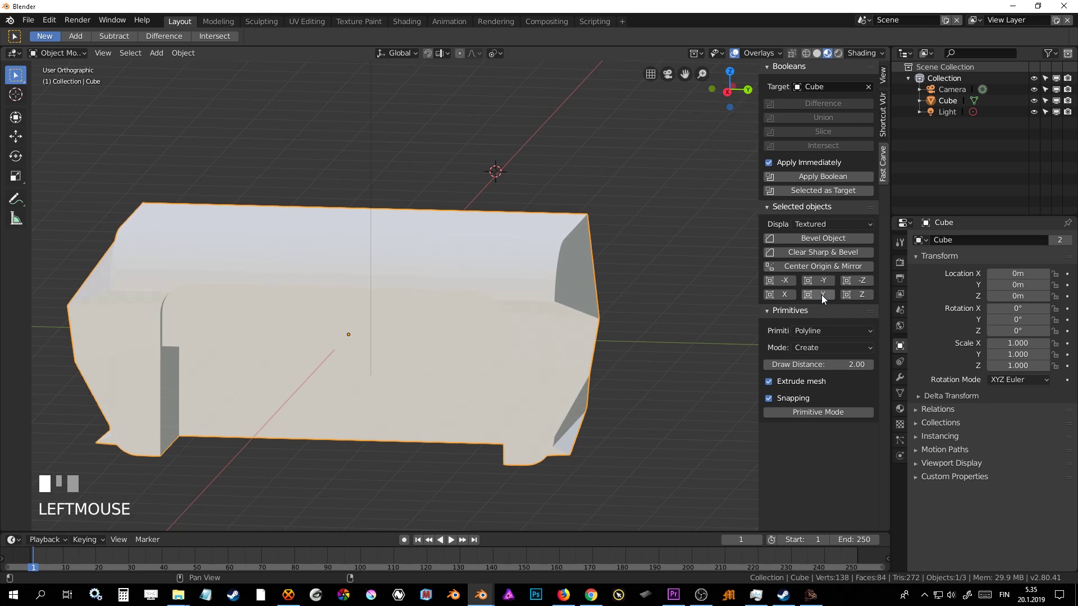
Step: Orbit to view the front recess edges before beveling them
{"action": "middle_click", "coordinate": [492, 255]}
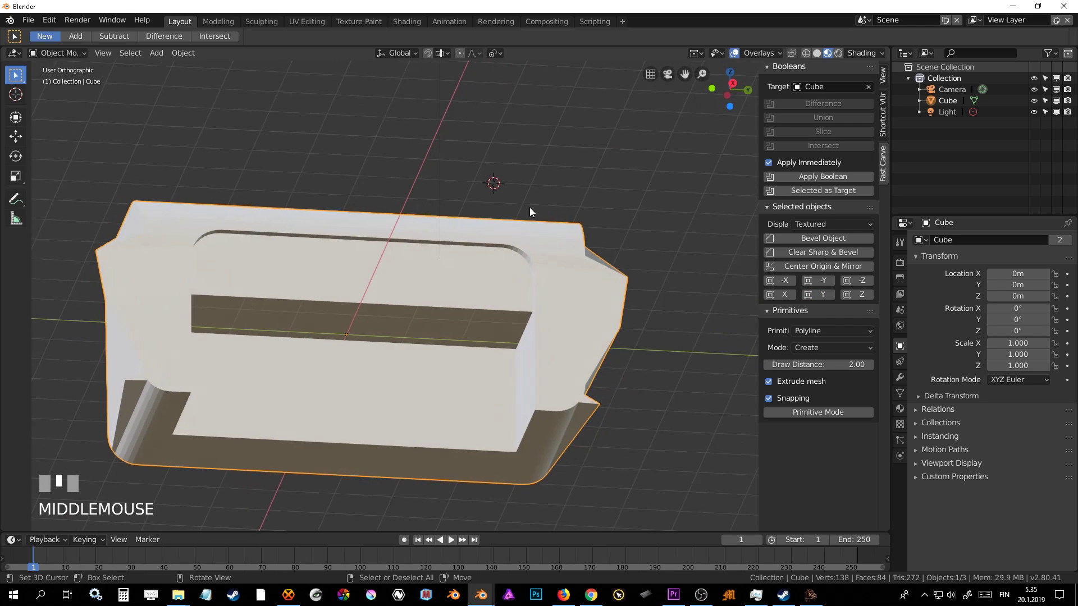
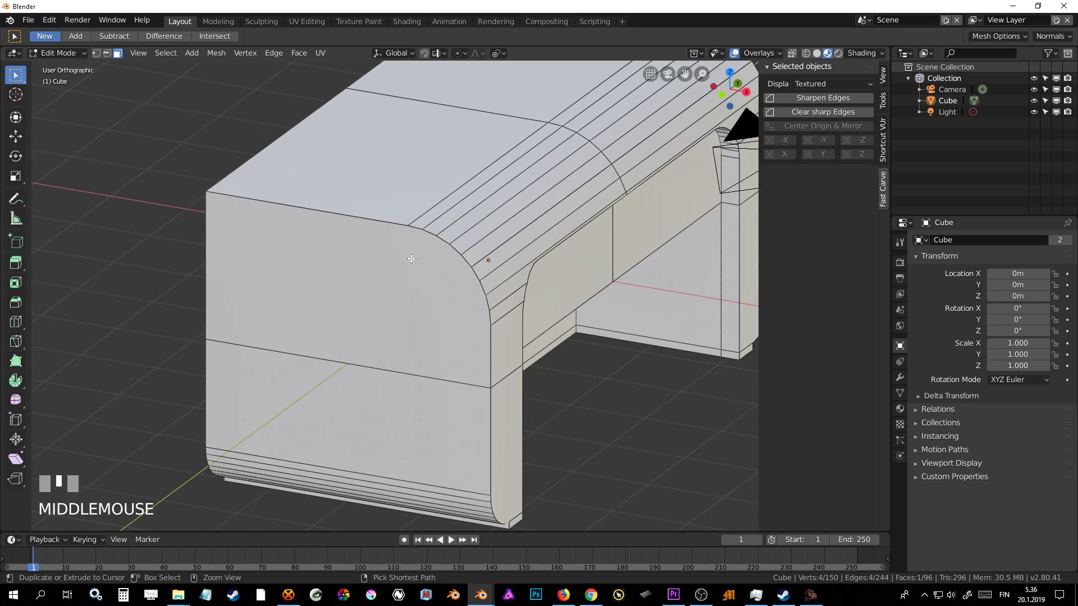
Step: Duplicate the selected box faces with Shift+D as the start of a separate Cube.001 copy
{"action": "right_click", "coordinate": [410, 255]}
{"action": "middle_click", "coordinate": [420, 292]}
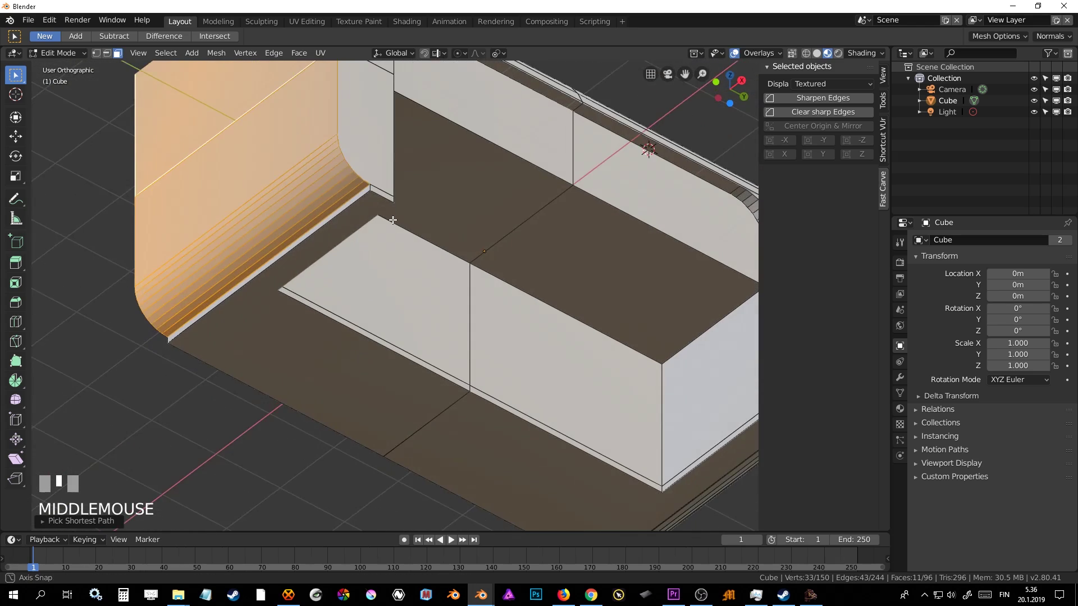
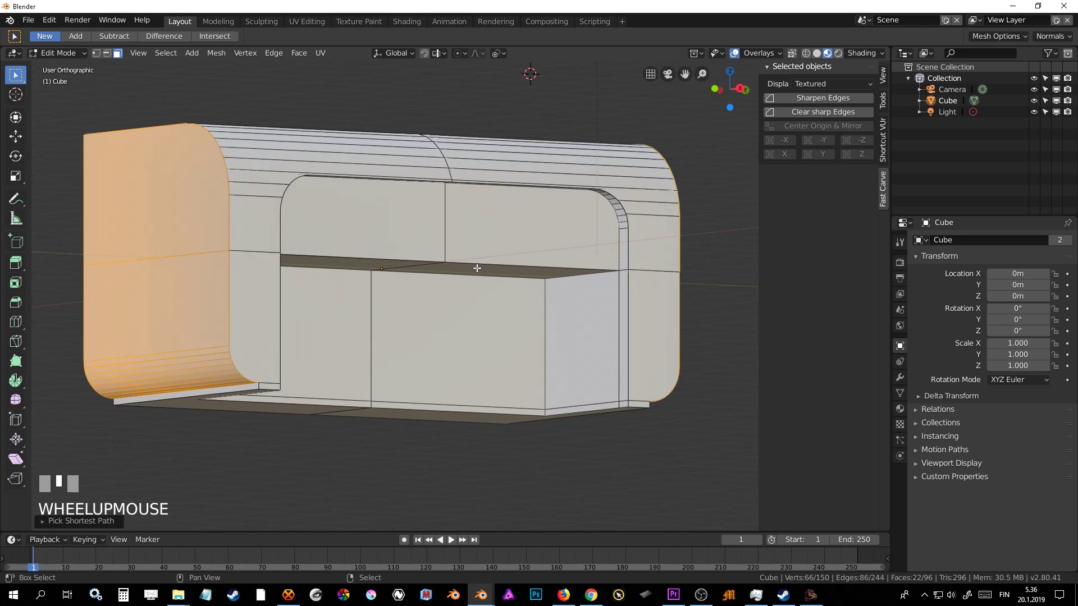
{"action": "key", "text": "shift+d"}
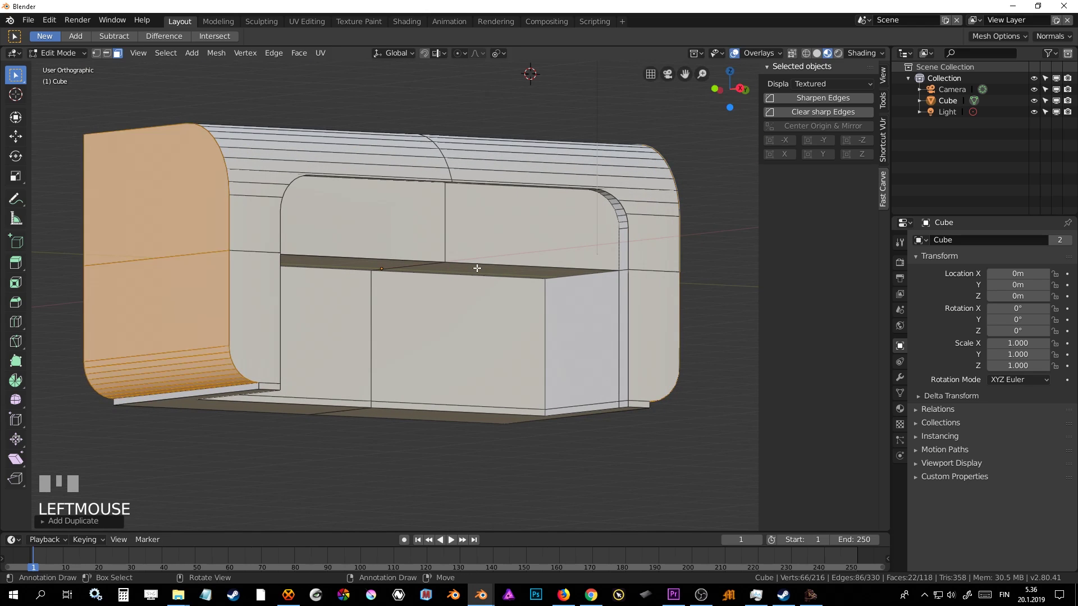
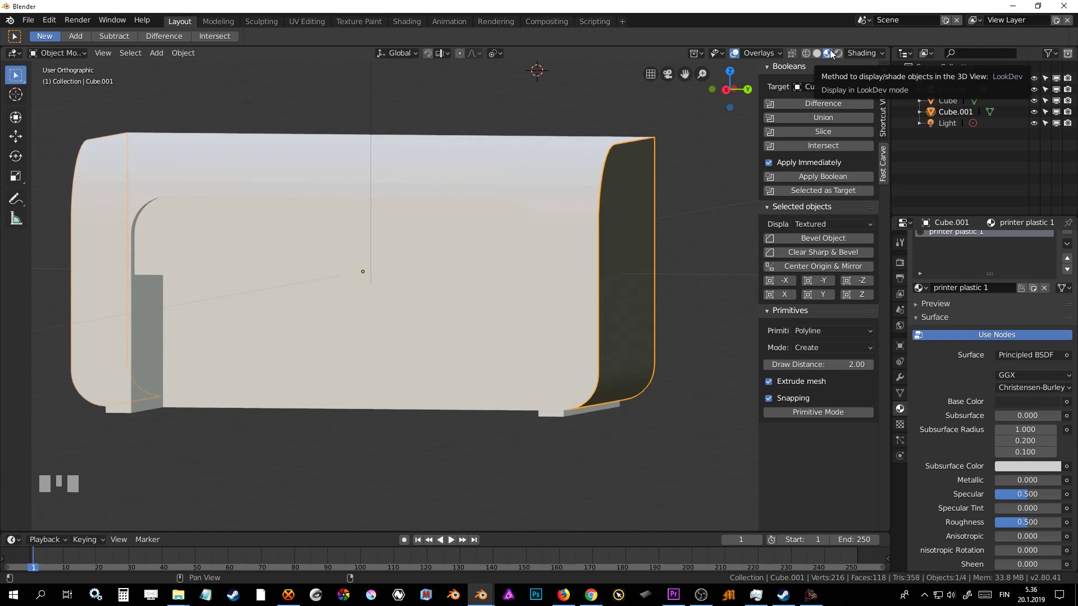
Step: Orbit and zoom around the box toward its end panel
{"action": "middle_click", "coordinate": [828, 58]}
{"action": "left_click", "coordinate": [806, 73]}
{"action": "middle_click", "coordinate": [806, 73]}
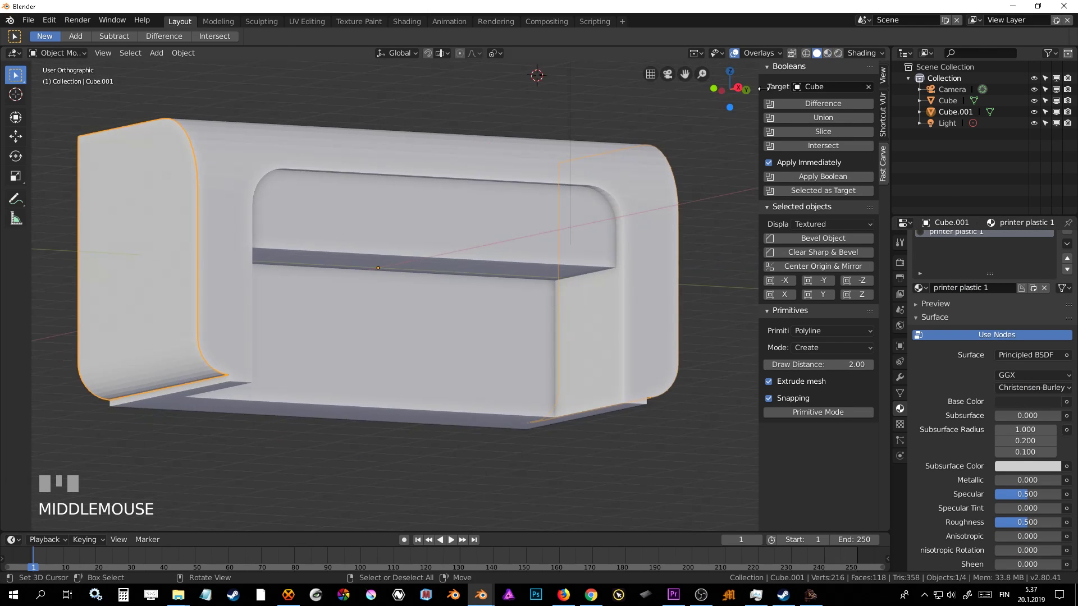
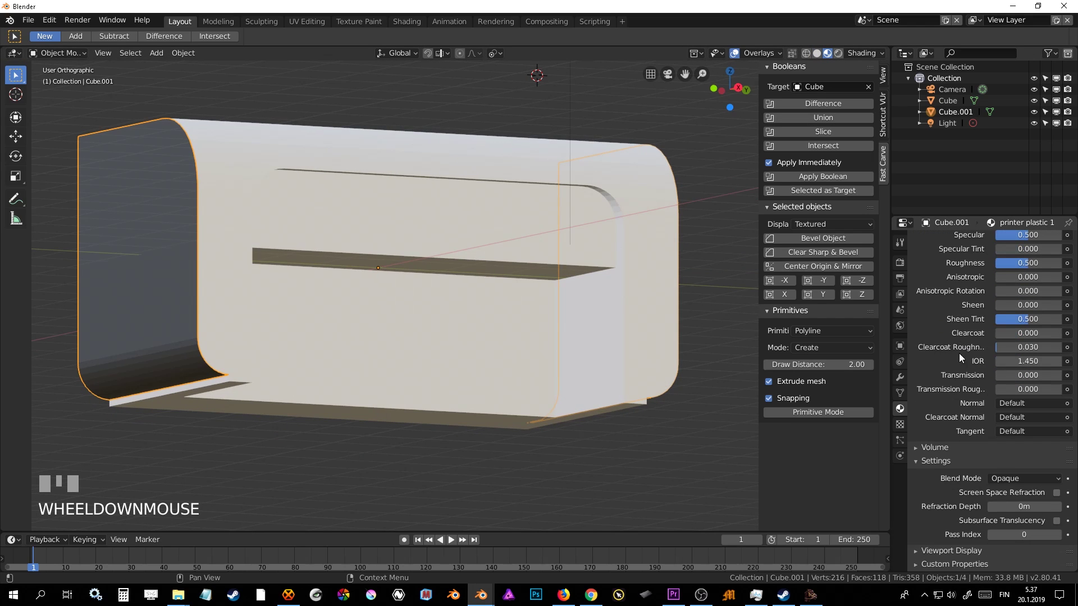
{"action": "left_click_drag", "start_coordinate": [622, 264], "coordinate": [902, 382]}
{"action": "scroll", "scroll_direction": "up", "scroll_amount": 3}
{"action": "scroll", "scroll_direction": "up", "scroll_amount": 3}
{"action": "scroll", "scroll_direction": "up", "scroll_amount": 3}
Step: Show Cube.001's Modifier Properties, which are still empty
{"action": "left_click", "coordinate": [902, 382]}
{"action": "scroll", "scroll_direction": "up", "scroll_amount": 3}
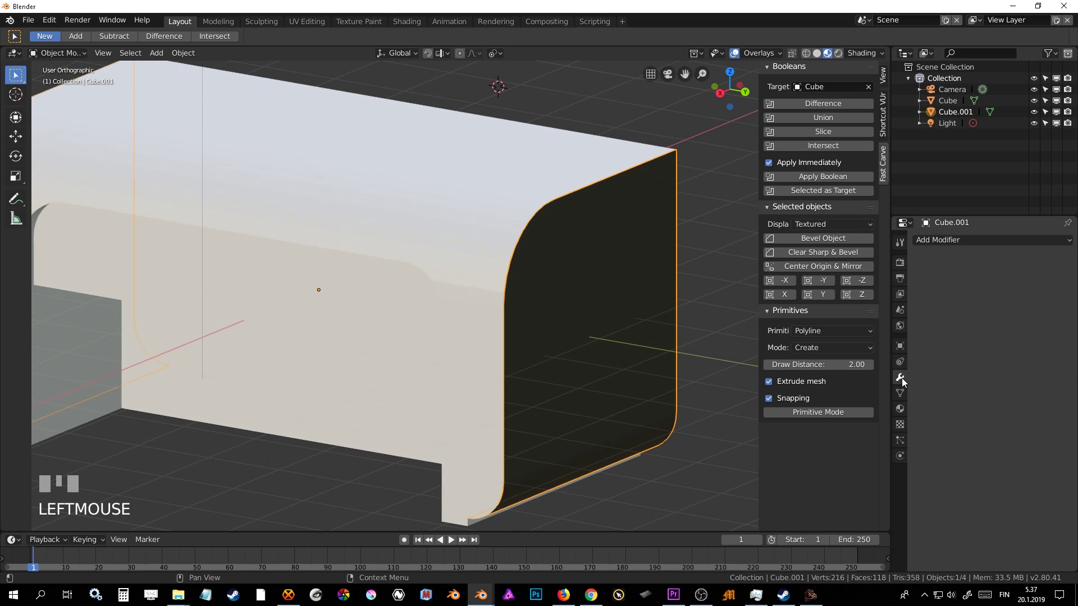
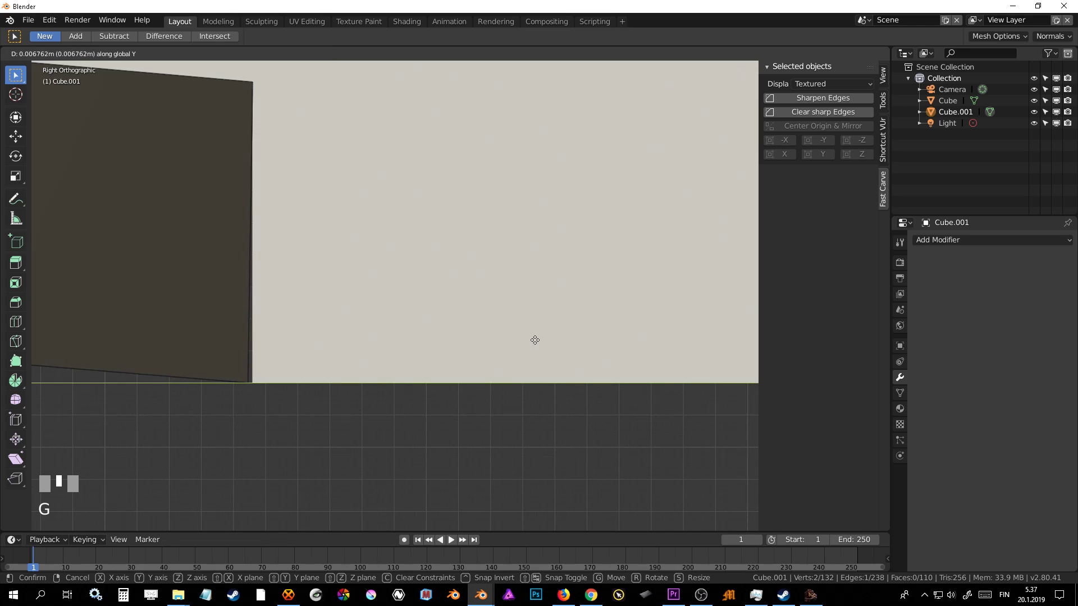
Step: Confirm the vertex tweak, apply the boolean, and inspect the box from several angles
{"action": "left_click", "coordinate": [564, 336]}
{"action": "scroll", "scroll_direction": "down", "scroll_amount": 3}
{"action": "scroll", "scroll_direction": "up", "scroll_amount": 3}
{"action": "left_click", "coordinate": [832, 279]}
{"action": "middle_click", "coordinate": [522, 318]}
{"action": "scroll", "scroll_direction": "up", "scroll_amount": 3}
{"action": "scroll", "scroll_direction": "down", "scroll_amount": 3}
{"action": "middle_click", "coordinate": [451, 297]}
{"action": "scroll", "scroll_direction": "down", "scroll_amount": 3}
{"action": "middle_click", "coordinate": [462, 302]}
{"action": "scroll", "scroll_direction": "up", "scroll_amount": 3}
{"action": "left_click_drag", "start_coordinate": [475, 309], "coordinate": [475, 308]}
Step: Join the copy into the box with Ctrl+J and give it a 0.02 m, 3-segment Fast Carve bevel
{"action": "key", "text": "ctrl+j"}
{"action": "scroll", "scroll_direction": "up", "scroll_amount": 3}
{"action": "middle_click", "coordinate": [497, 288]}
{"action": "scroll", "scroll_direction": "down", "scroll_amount": 3}
{"action": "right_click", "coordinate": [484, 252]}
{"action": "left_click_drag", "start_coordinate": [461, 262], "coordinate": [818, 241]}
{"action": "scroll", "scroll_direction": "up", "scroll_amount": 3}
{"action": "scroll", "scroll_direction": "up", "scroll_amount": 3}
{"action": "left_click_drag", "start_coordinate": [819, 242], "coordinate": [580, 240]}
{"action": "left_click_drag", "start_coordinate": [579, 240], "coordinate": [545, 259]}
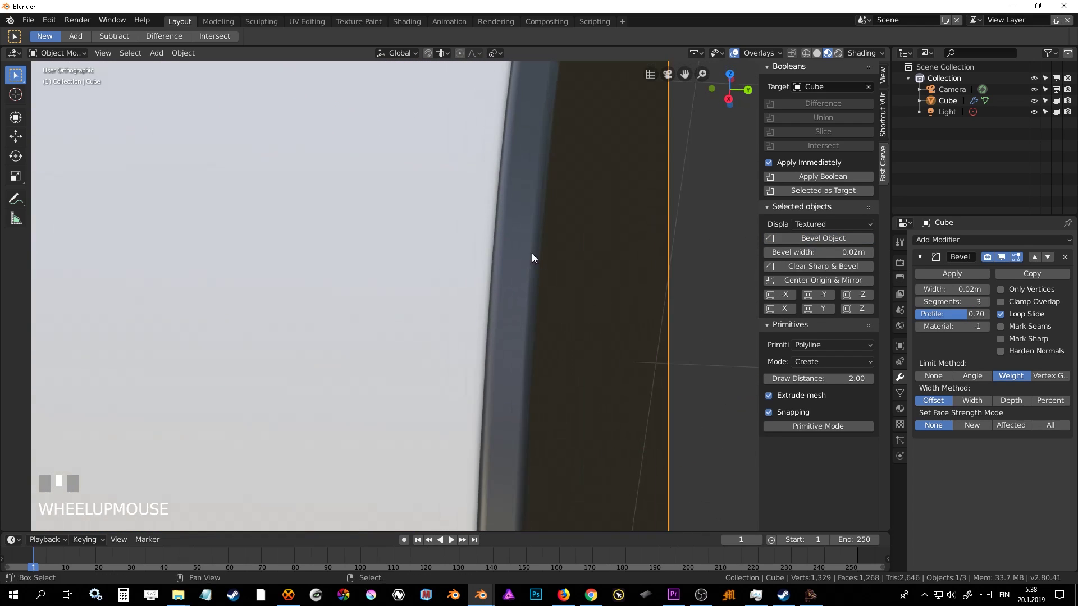
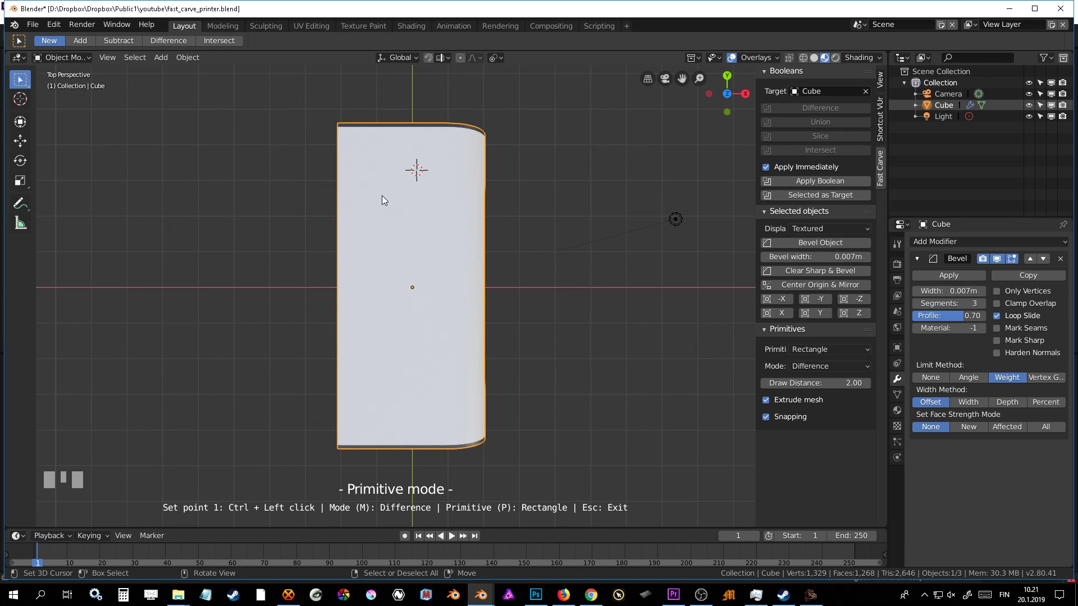
Step: Drag out a Fast Carve rectangle across the top face in top view and check it from an angle
{"action": "key", "text": "KP_5"}
{"action": "scroll", "scroll_direction": "up", "scroll_amount": 3}
{"action": "left_click_drag", "start_coordinate": [367, 183], "coordinate": [450, 398]}
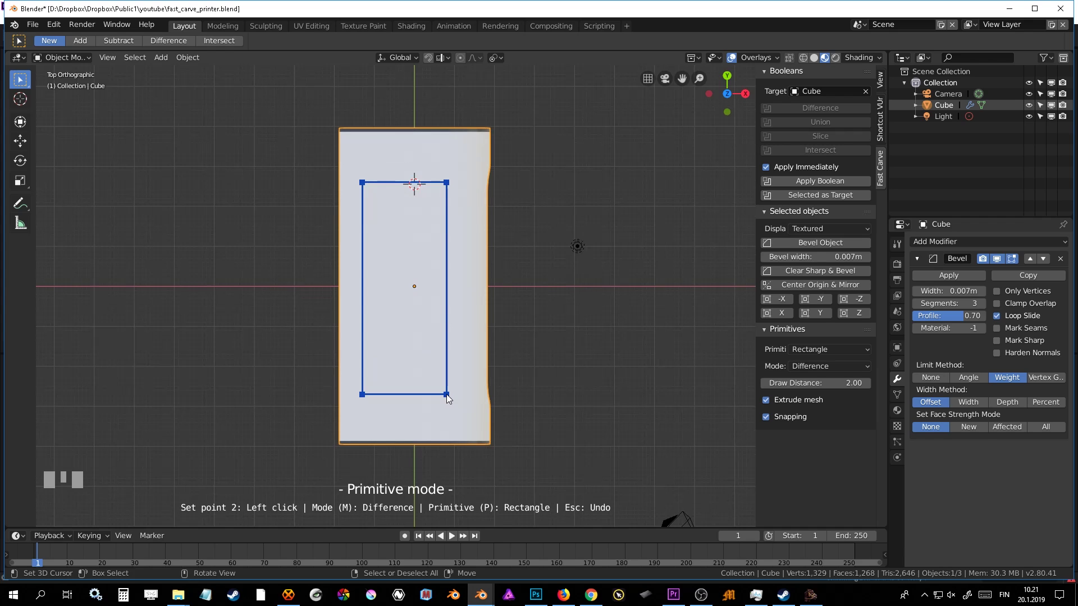
{"action": "left_click_drag", "start_coordinate": [450, 397], "coordinate": [446, 284]}
{"action": "left_click_drag", "start_coordinate": [491, 317], "coordinate": [256, 162]}
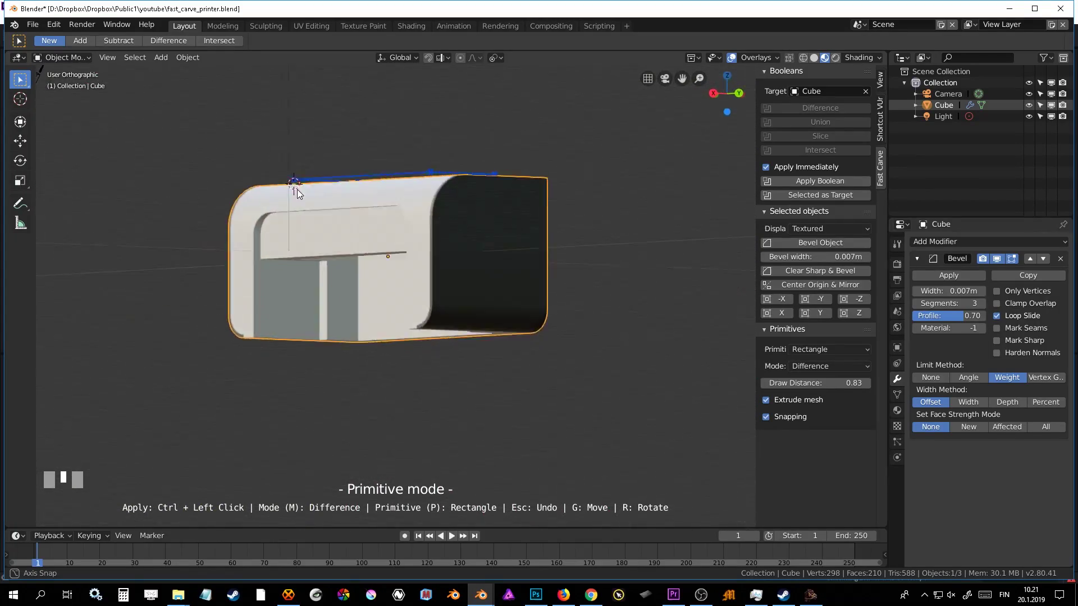
Step: Cut the rectangular opening into the top, inspect it, then undo it with Ctrl+Z
{"action": "scroll", "scroll_direction": "up", "scroll_amount": 3}
{"action": "middle_click", "coordinate": [415, 254]}
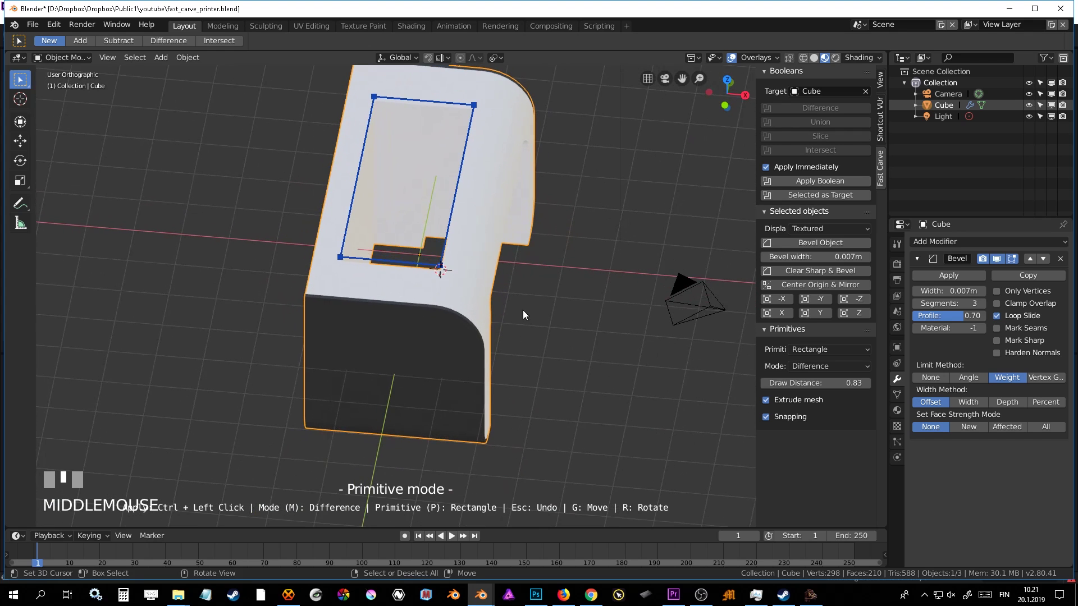
{"action": "key", "text": "Escape"}
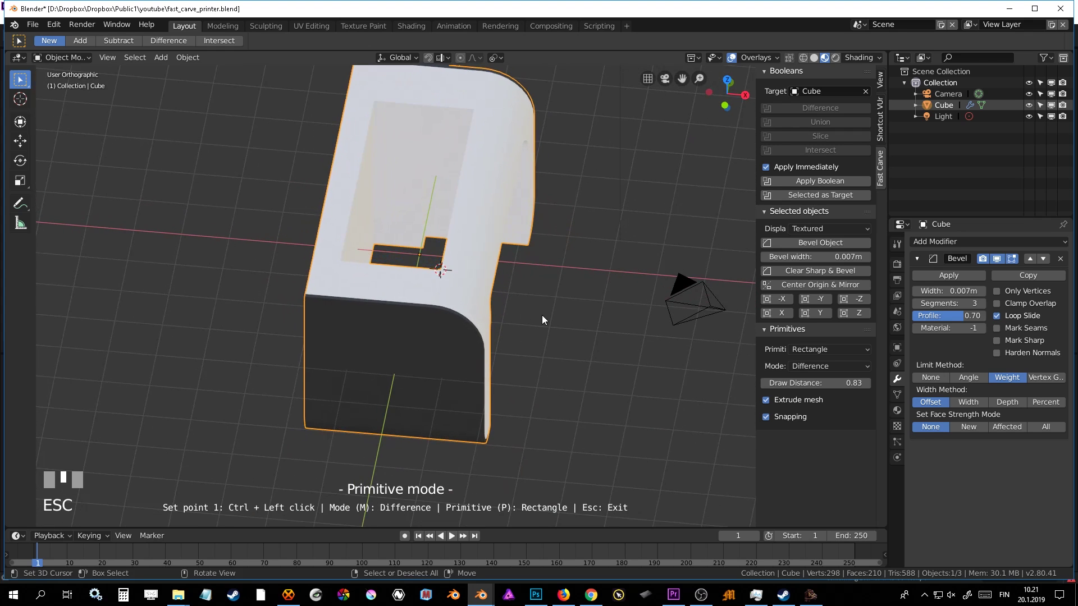
{"action": "middle_click", "coordinate": [551, 317]}
{"action": "key", "text": "ctrl+z"}
{"action": "middle_click", "coordinate": [546, 306]}
Step: Return to top view and sketch a short two-point Polyline stroke on the box's top
{"action": "key", "text": "Tab"}
{"action": "middle_click", "coordinate": [535, 254]}
{"action": "key", "text": "Tab"}
{"action": "middle_click", "coordinate": [568, 285]}
{"action": "key", "text": "KP_7"}
{"action": "left_click_drag", "start_coordinate": [596, 289], "coordinate": [386, 133]}
{"action": "left_click_drag", "start_coordinate": [386, 134], "coordinate": [388, 272]}
{"action": "left_click_drag", "start_coordinate": [388, 272], "coordinate": [406, 261]}
{"action": "left_click_drag", "start_coordinate": [407, 261], "coordinate": [430, 254]}
Step: Start Fast Carve with the Rectangle primitive and drag a small rectangle near the top corner
{"action": "key", "text": "Escape"}
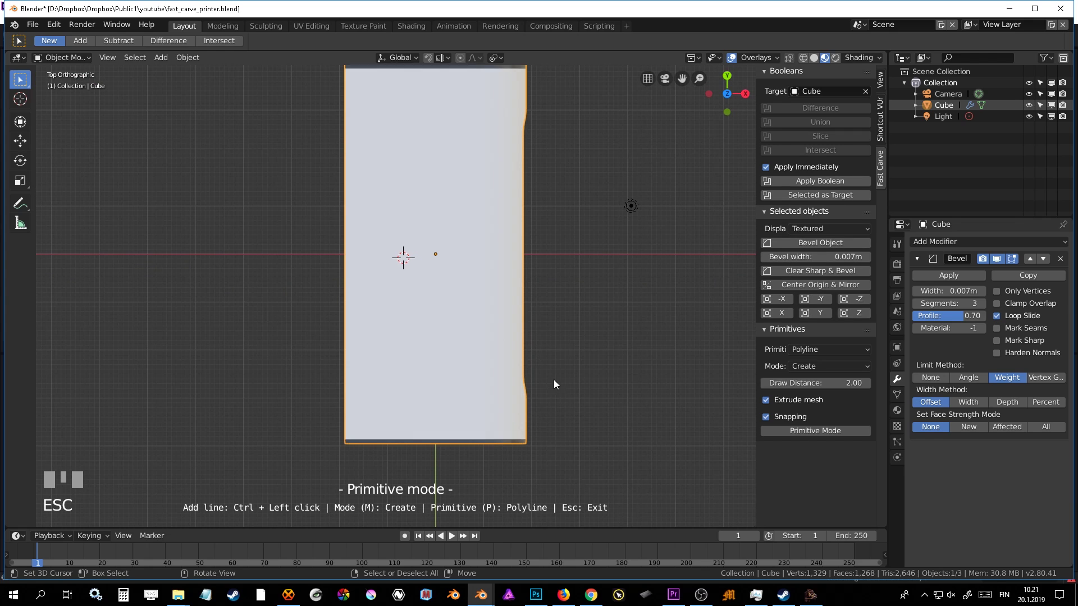
{"action": "key", "text": "p"}
{"action": "key", "text": "p"}
{"action": "left_click_drag", "start_coordinate": [495, 375], "coordinate": [377, 129]}
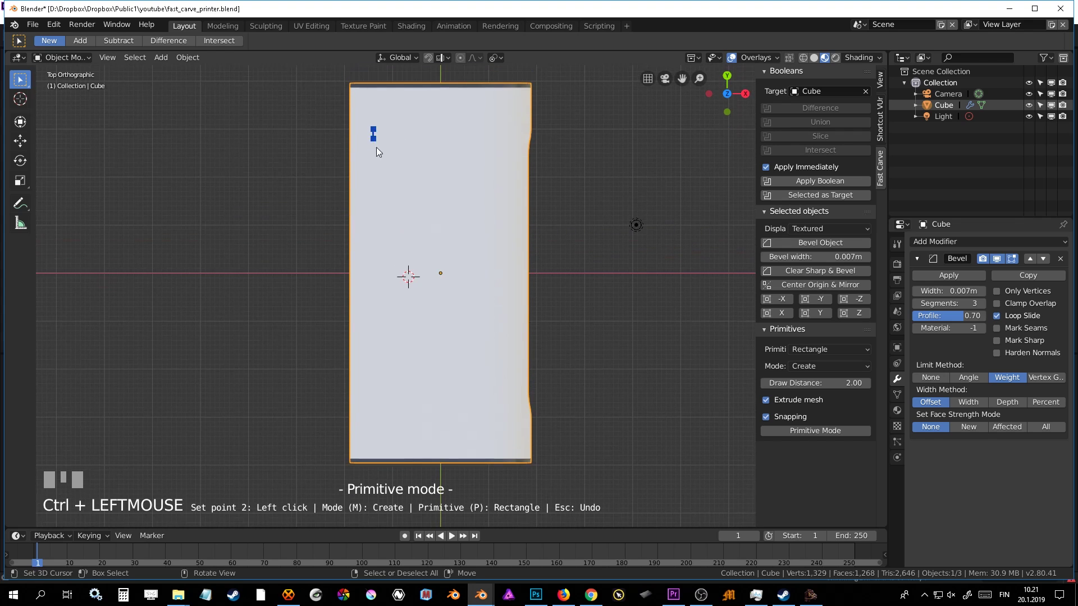
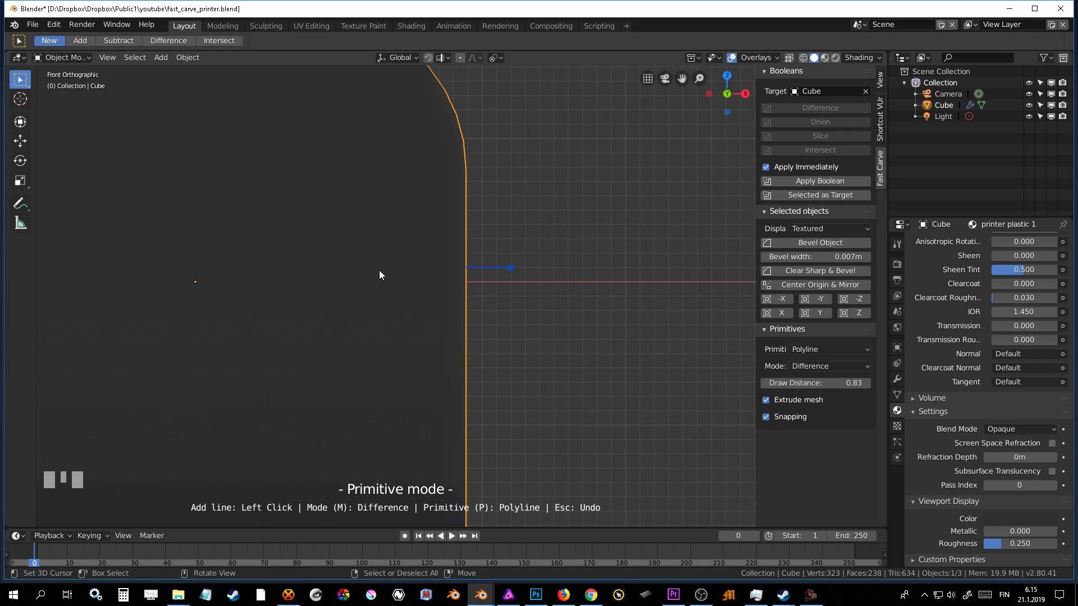
Step: Undo the last outline and reposition the view around the whole box
{"action": "left_click_drag", "start_coordinate": [382, 273], "coordinate": [549, 300]}
{"action": "key", "text": "ctrl+z"}
{"action": "right_click", "coordinate": [545, 289]}
{"action": "scroll", "scroll_direction": "down", "scroll_amount": 3}
{"action": "left_click", "coordinate": [503, 215]}
{"action": "scroll", "scroll_direction": "up", "scroll_amount": 3}
Step: Orbit around the box and undo back to before the unfinished front outline
{"action": "middle_click", "coordinate": [556, 200]}
{"action": "scroll", "scroll_direction": "down", "scroll_amount": 3}
{"action": "scroll", "scroll_direction": "up", "scroll_amount": 3}
{"action": "key", "text": "ctrl+z"}
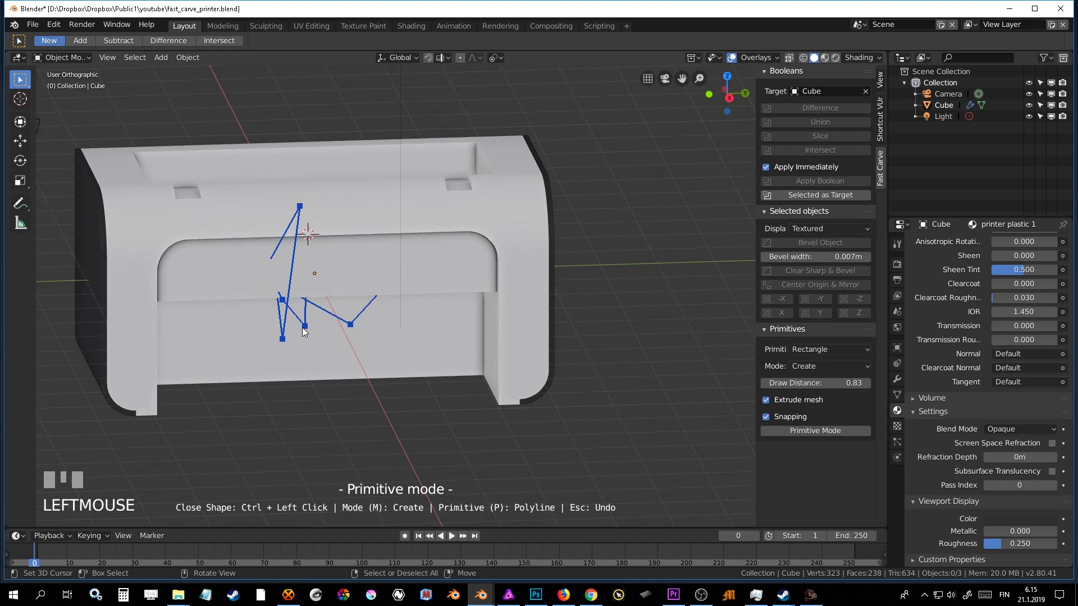
{"action": "key", "text": "ctrl+z"}
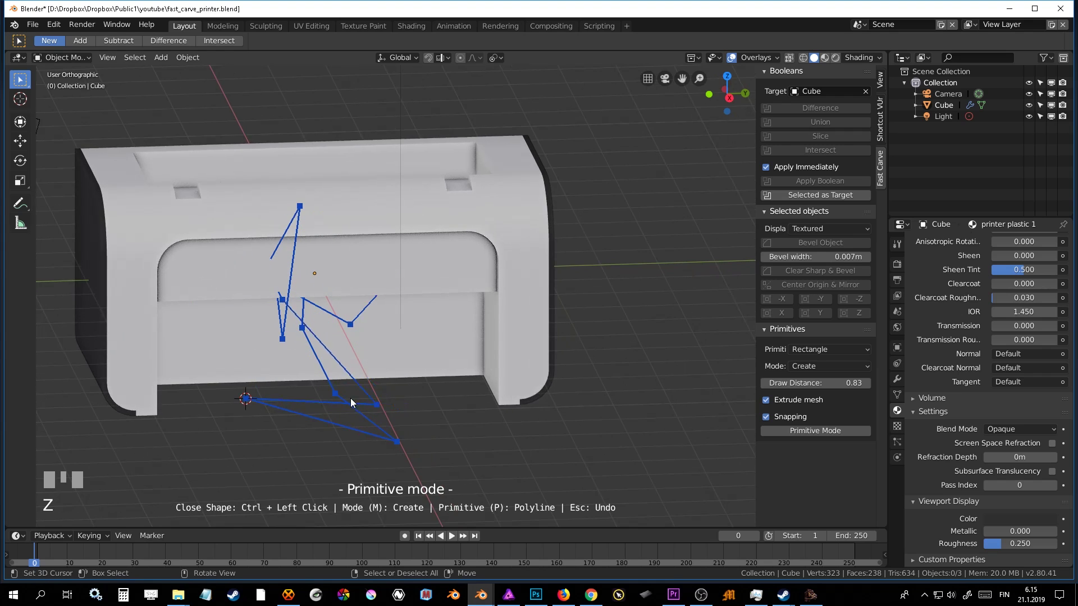
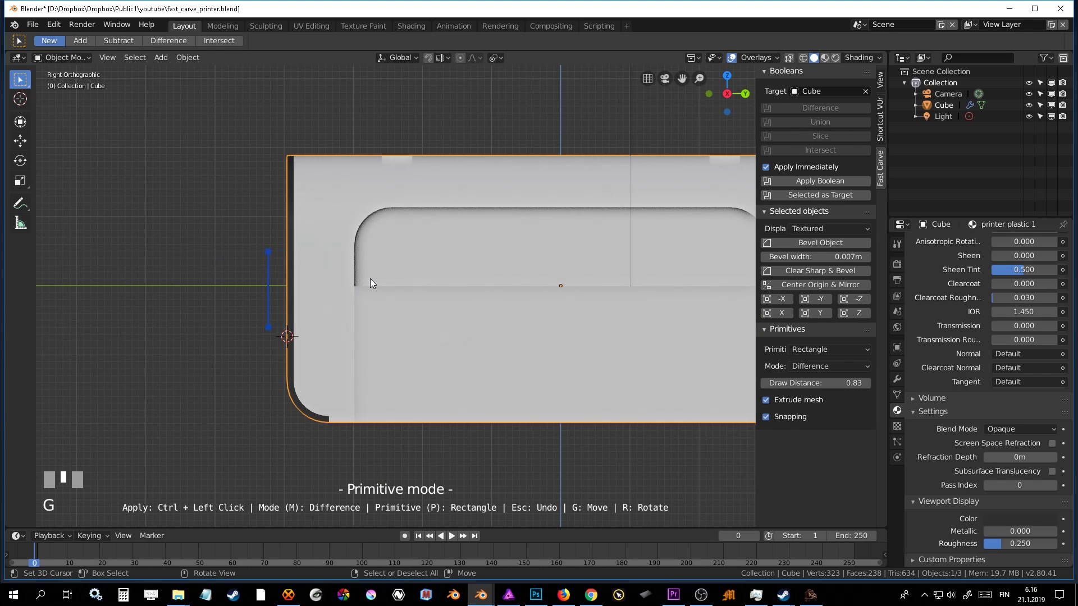
Step: From the front view, finish a Fast Carve rectangle straddling the box's rounded end edge
{"action": "middle_click", "coordinate": [390, 277]}
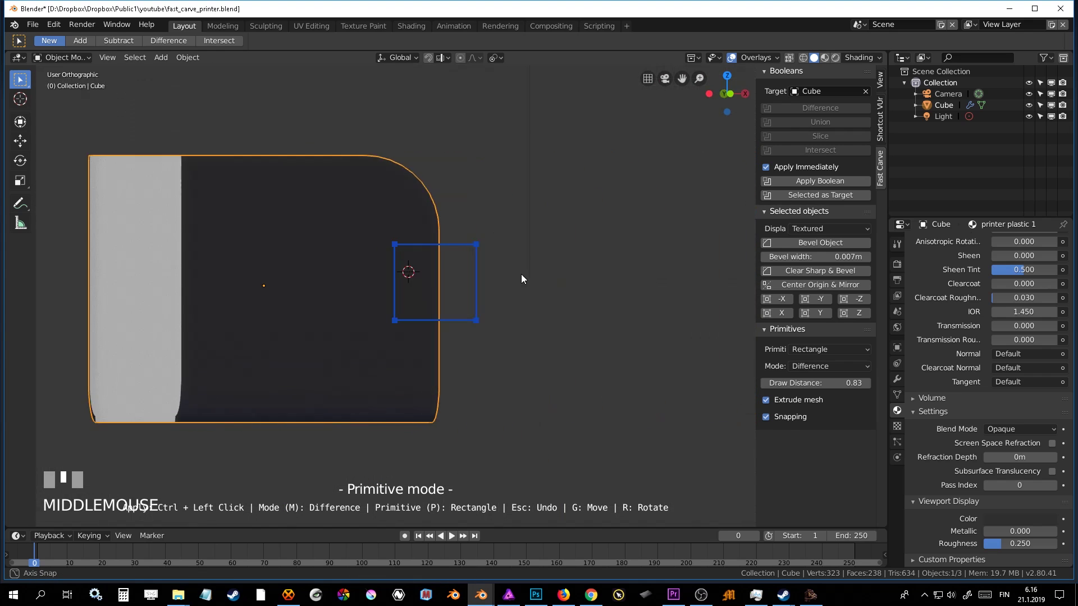
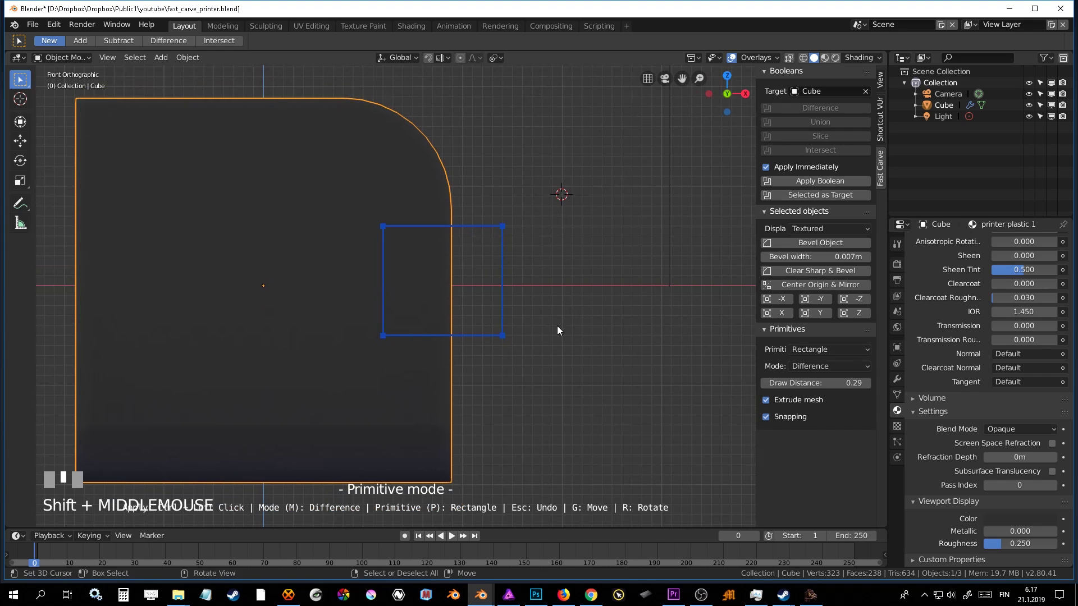
{"action": "left_click", "coordinate": [531, 239]}
Step: Apply the Difference cut and orbit around the end wall to inspect the rectangular notch
{"action": "left_click_drag", "start_coordinate": [533, 238], "coordinate": [555, 268]}
{"action": "scroll", "scroll_direction": "up", "scroll_amount": 3}
{"action": "middle_click", "coordinate": [510, 249]}
{"action": "scroll", "scroll_direction": "down", "scroll_amount": 3}
{"action": "left_click_drag", "start_coordinate": [357, 216], "coordinate": [399, 280]}
{"action": "scroll", "scroll_direction": "up", "scroll_amount": 3}
{"action": "scroll", "scroll_direction": "down", "scroll_amount": 3}
{"action": "scroll", "scroll_direction": "up", "scroll_amount": 3}
{"action": "scroll", "scroll_direction": "down", "scroll_amount": 3}
{"action": "scroll", "scroll_direction": "up", "scroll_amount": 3}
Step: Undo two adjustments and orbit to view the new side notch through the rounded end wall
{"action": "key", "text": "ctrl+z"}
{"action": "scroll", "scroll_direction": "down", "scroll_amount": 3}
{"action": "middle_click", "coordinate": [399, 292]}
{"action": "scroll", "scroll_direction": "up", "scroll_amount": 3}
{"action": "key", "text": "ctrl+z"}
{"action": "scroll", "scroll_direction": "up", "scroll_amount": 3}
{"action": "middle_click", "coordinate": [311, 287]}
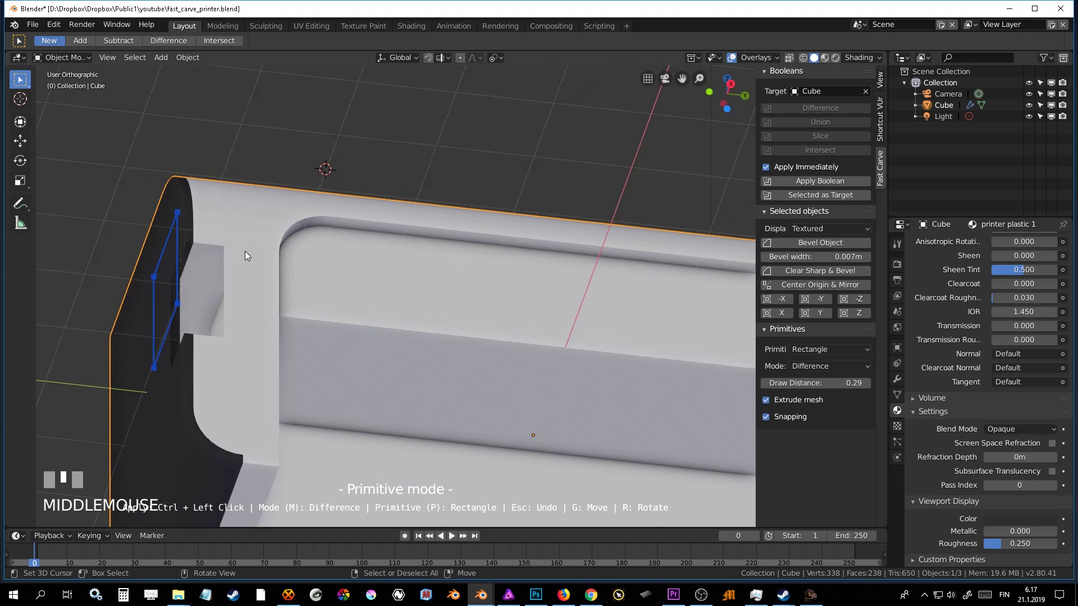